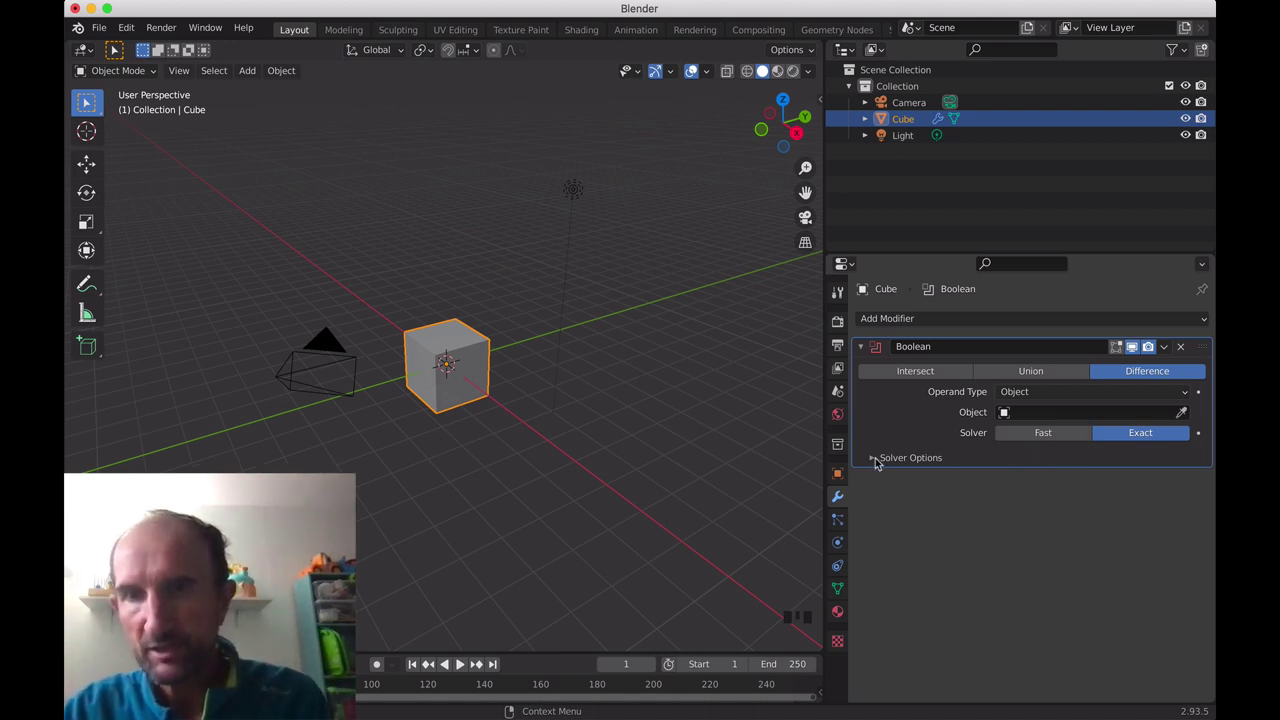
Step: Delete the default cube and bring up the Add menu to insert a plane
drag(878, 460, 899, 438)
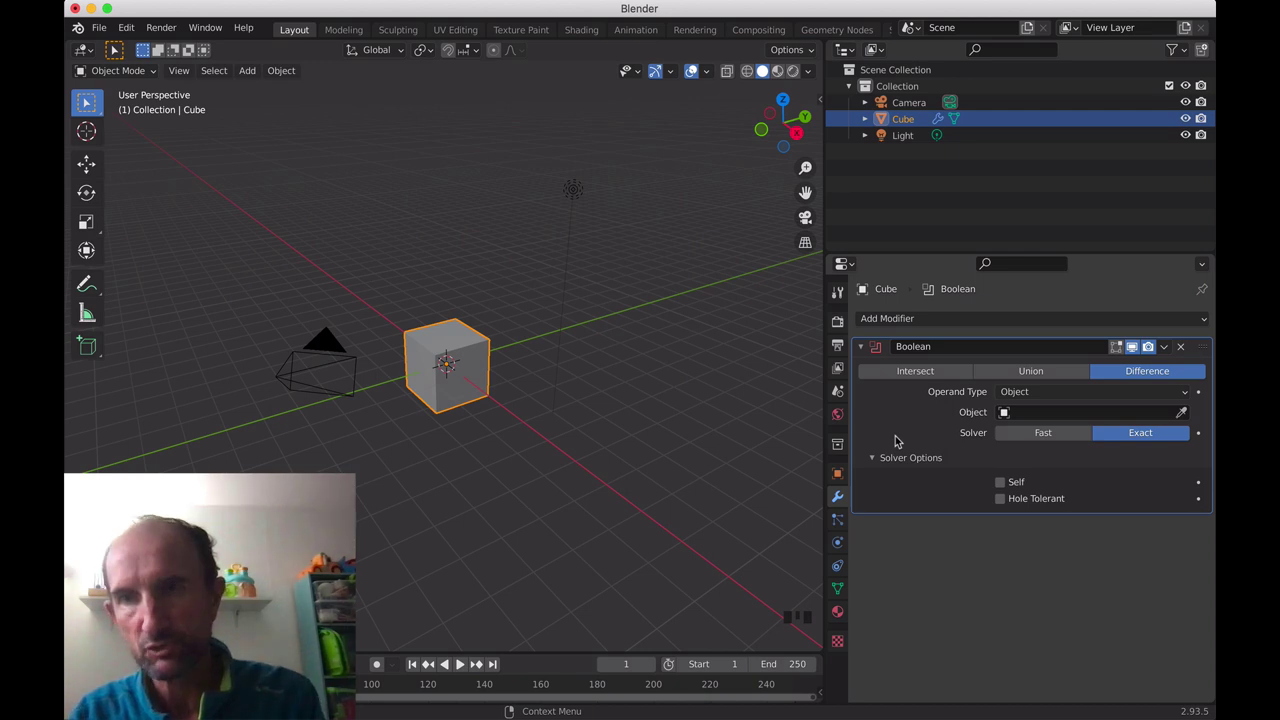
drag(876, 462, 522, 388)
drag(522, 388, 460, 393)
key(x)
key(shift+a)
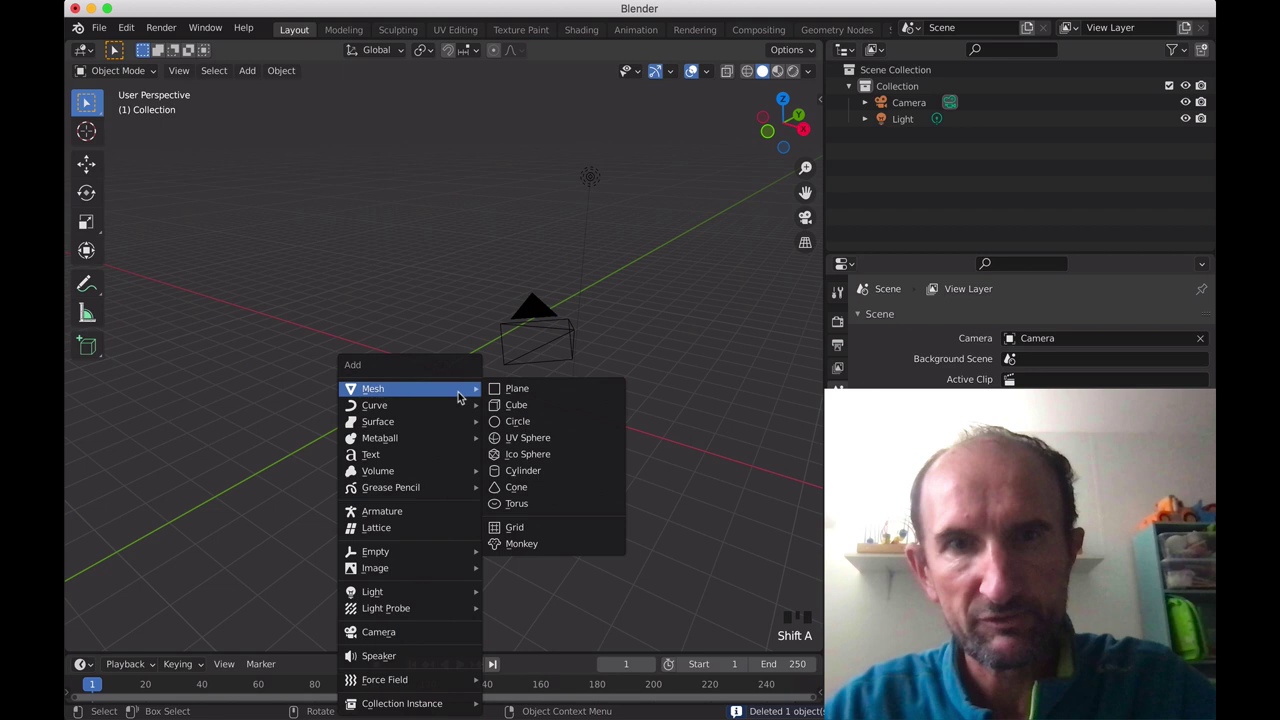
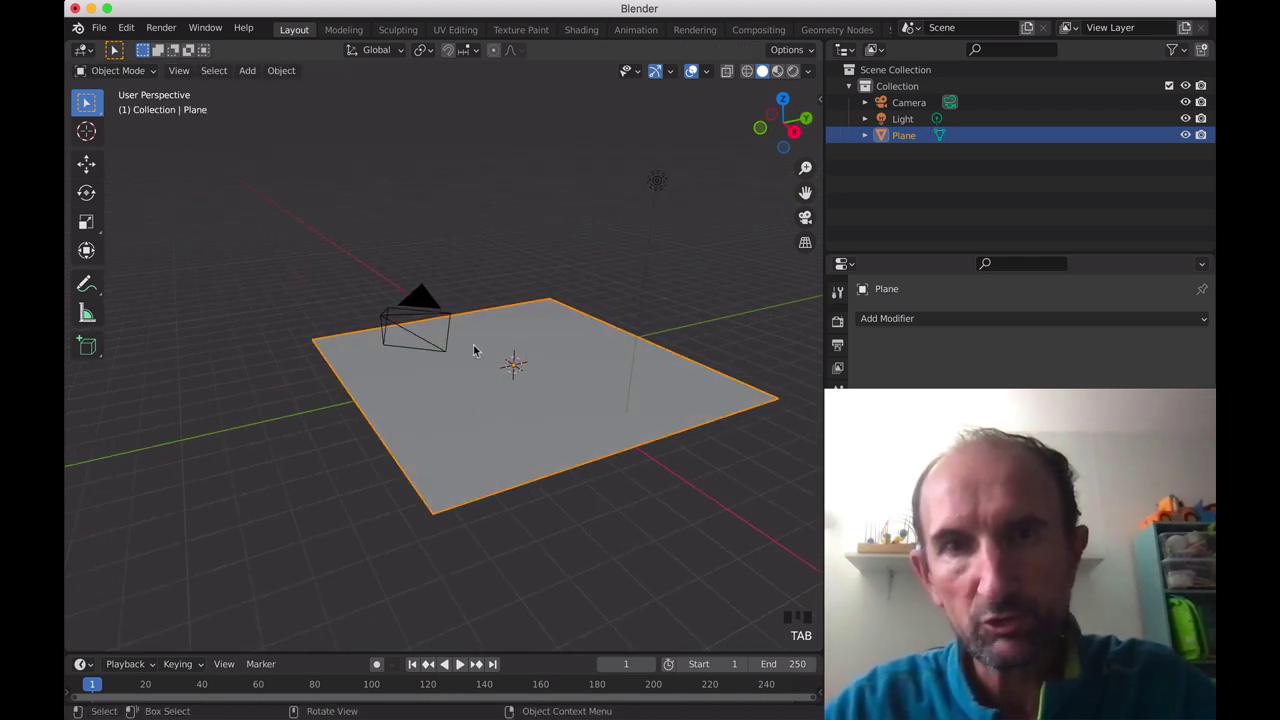
Step: Adjust the view of the newly added plane at the scene centre
drag(516, 387, 521, 383)
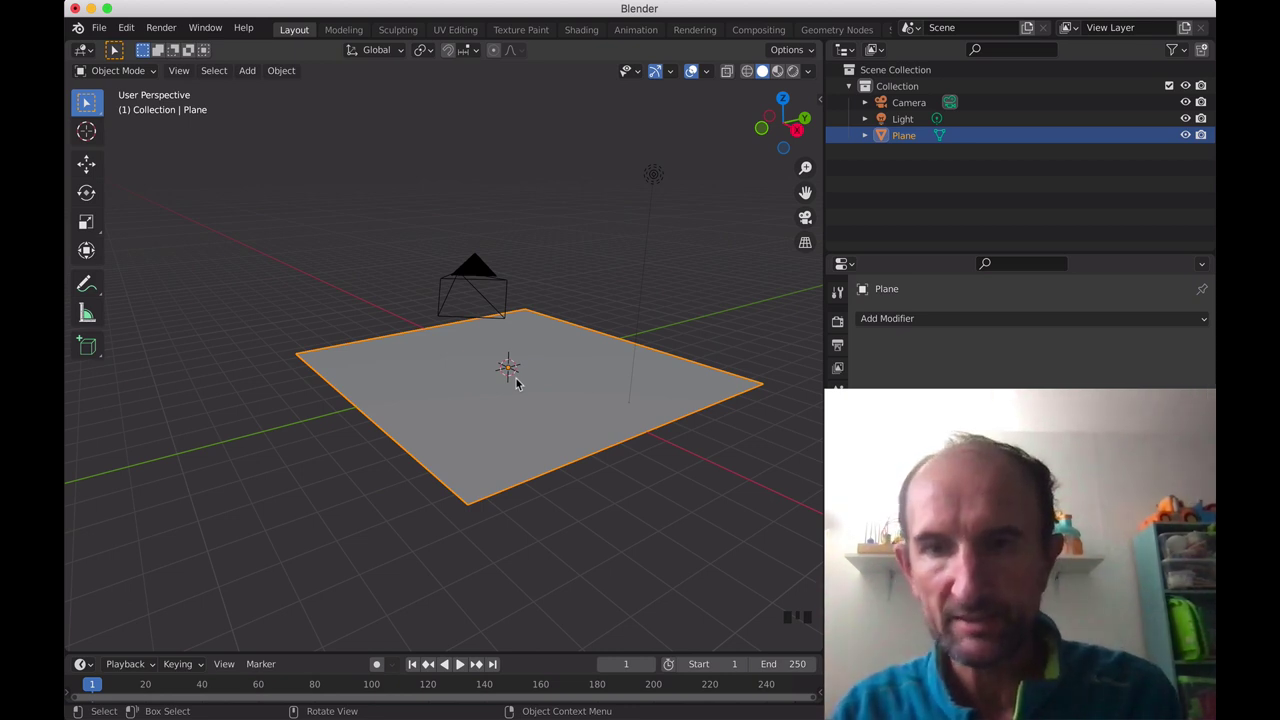
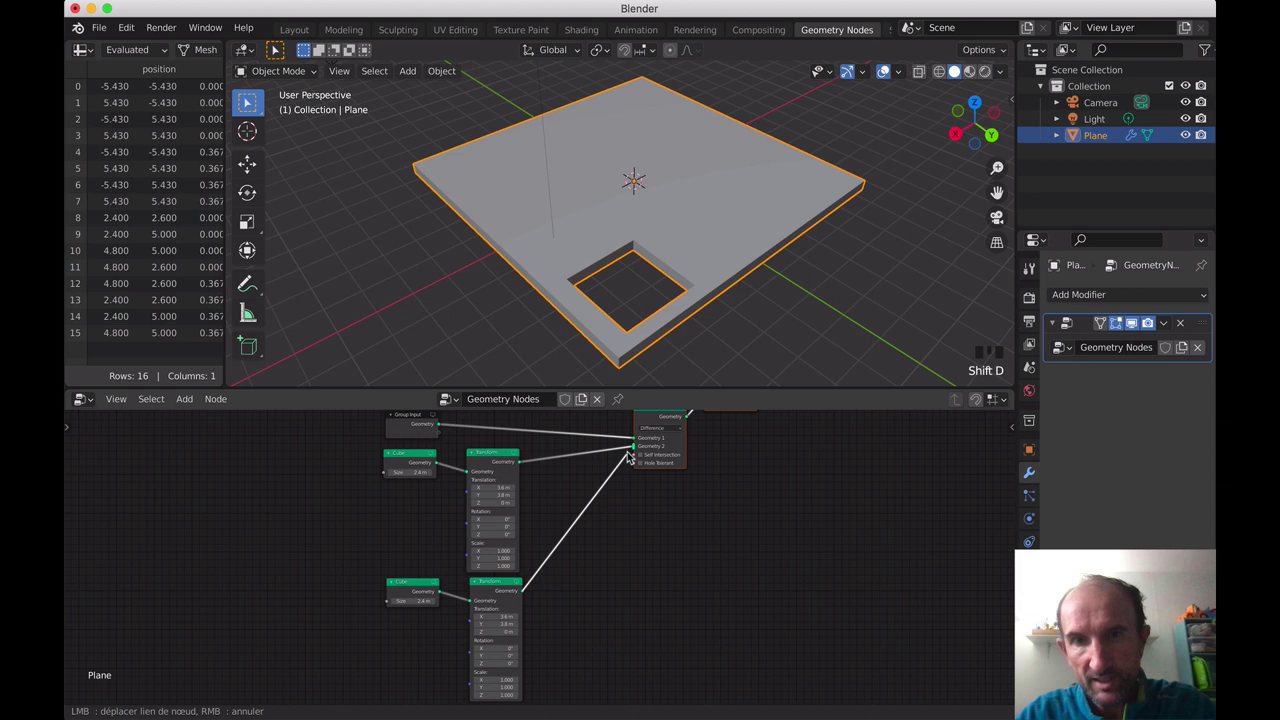
Step: Navigate the node editor around the 2.4 m Cube and Transform nodes feeding the boolean
drag(637, 450, 709, 228)
scroll(down, 3)
scroll(up, 3)
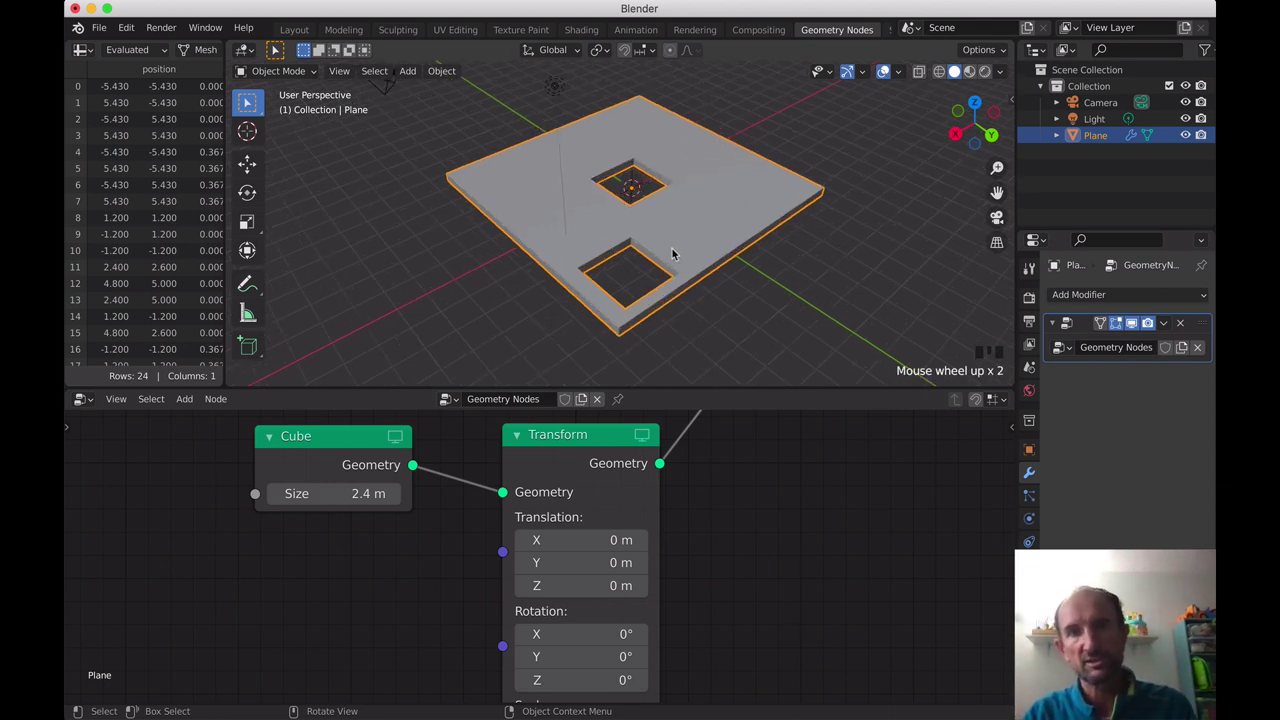
scroll(down, 3)
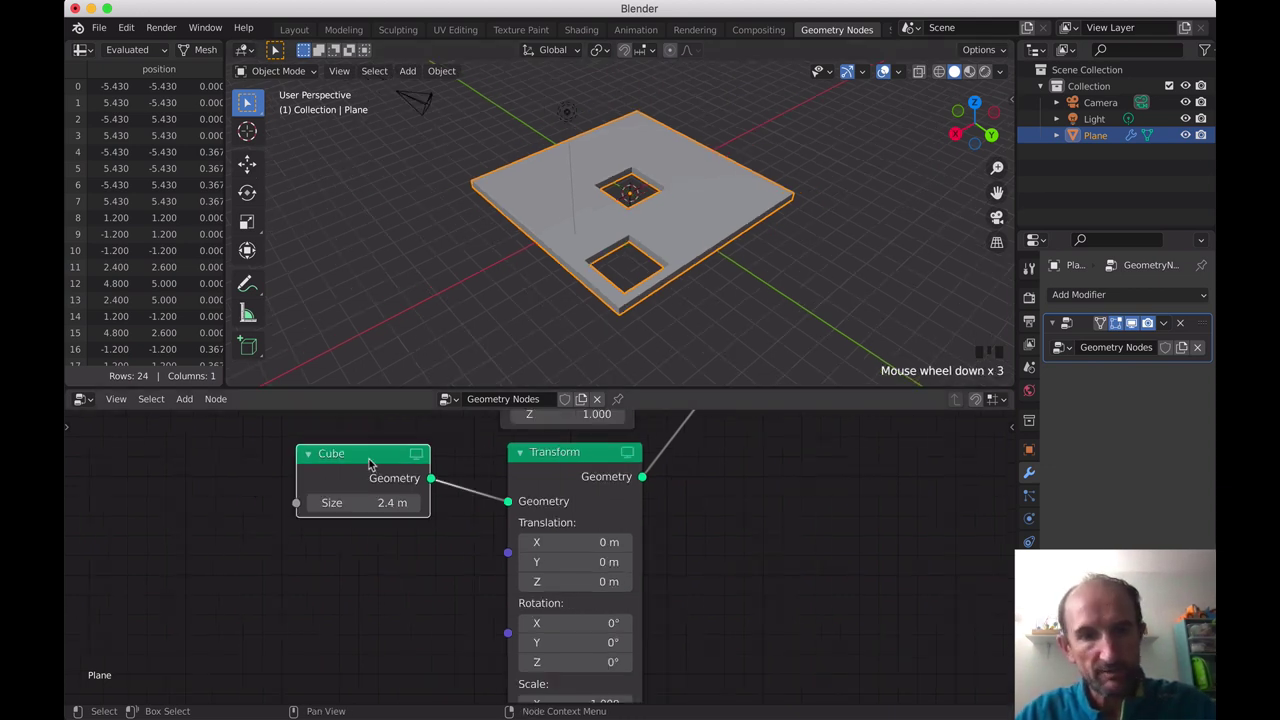
Step: Scroll the node editor toward the Cube node to be switched to a UV Sphere
scroll(down, 3)
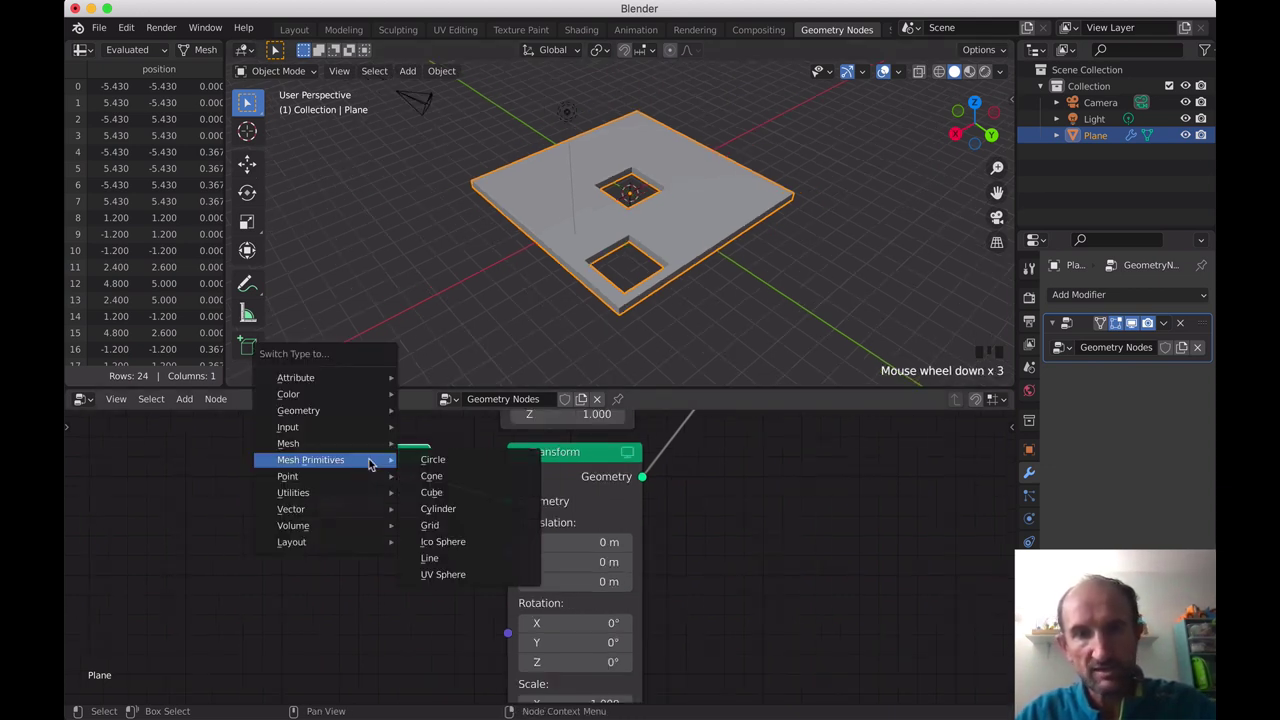
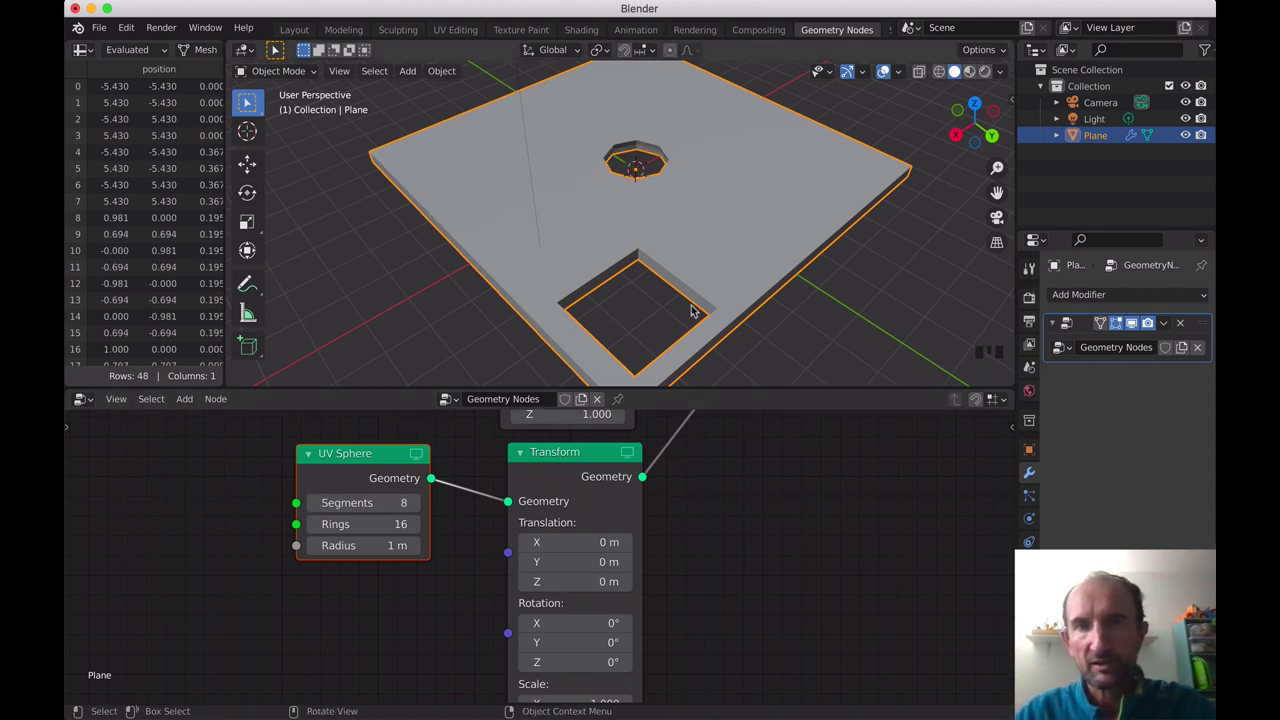
drag(671, 227, 467, 595)
click(467, 595)
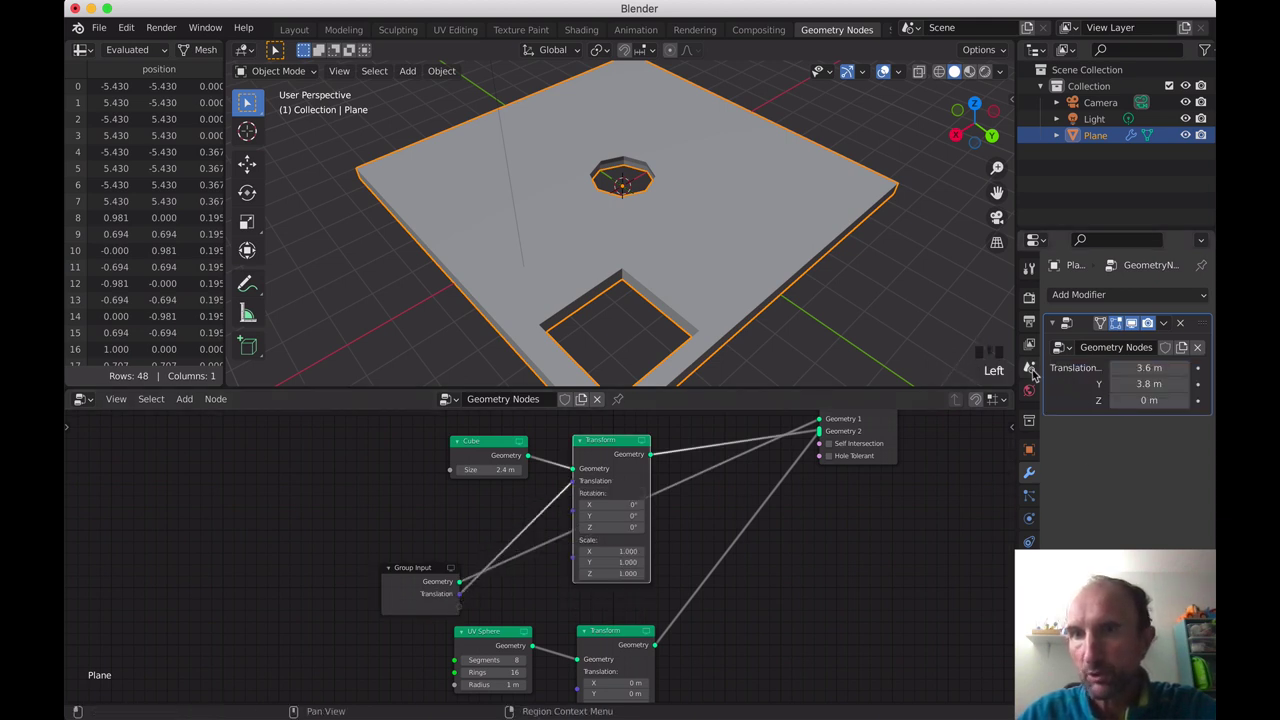